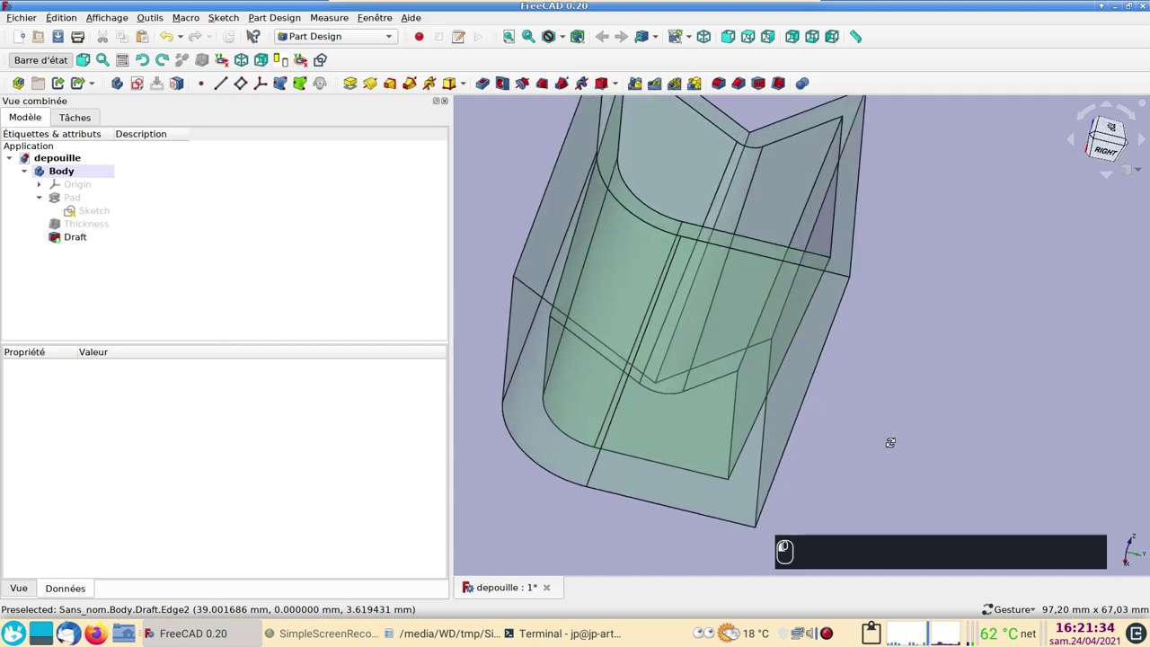
# - Delete the Draft and Thickness features so only the V-shaped Pad remains
pyautogui.press('3')
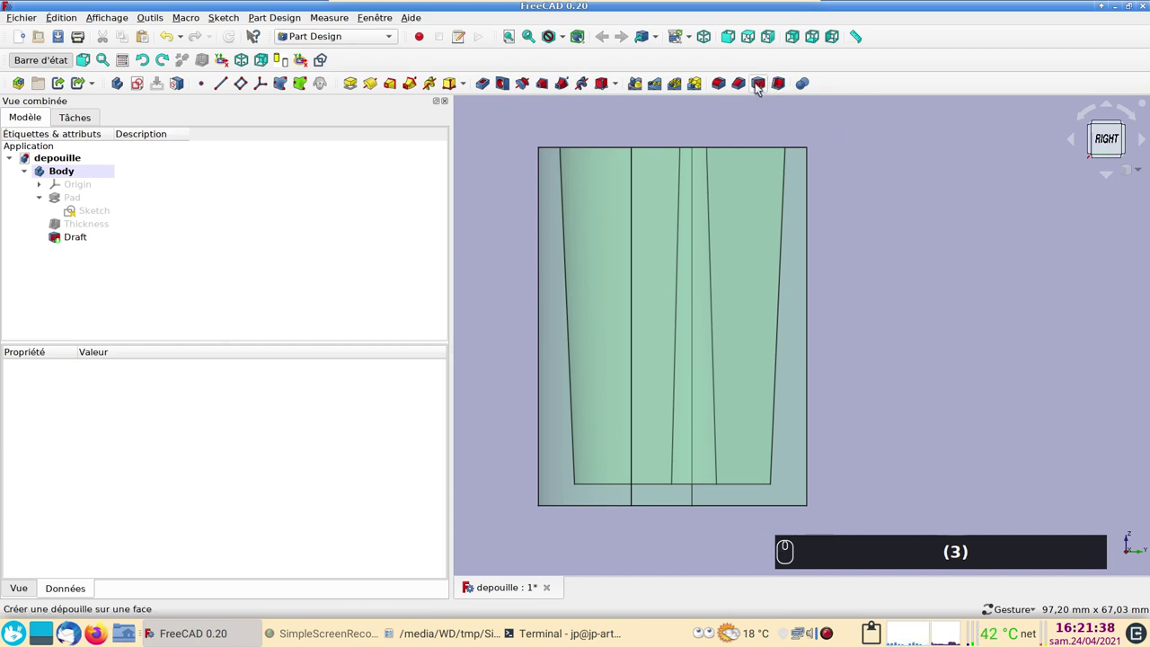
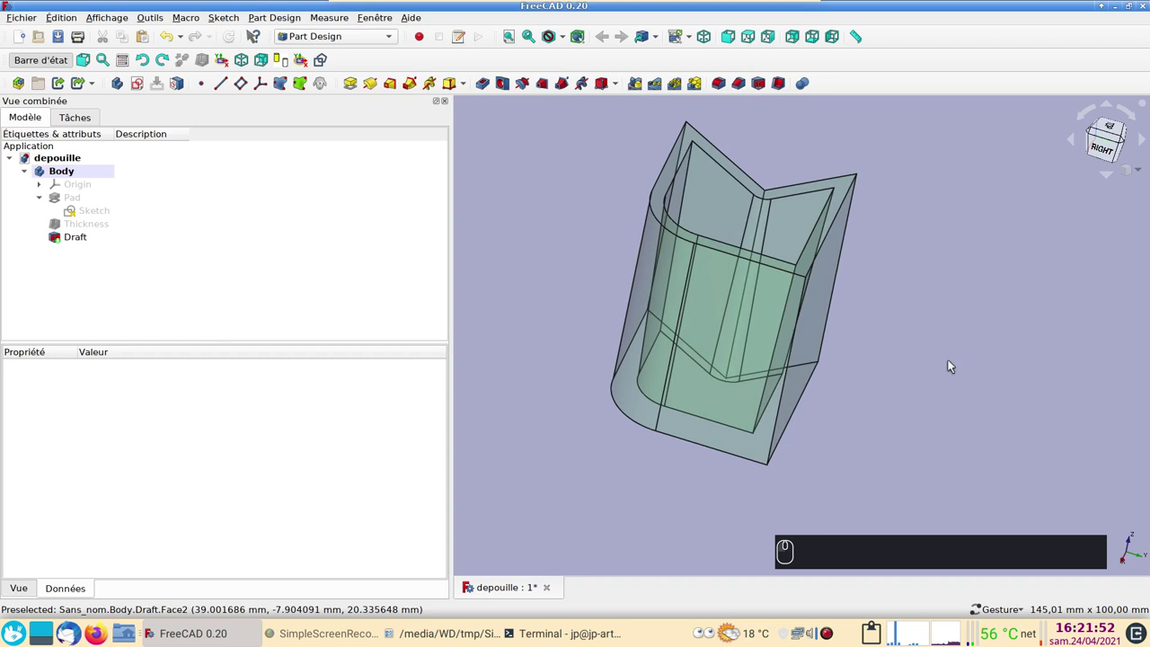
pyautogui.rightClick(930, 409)
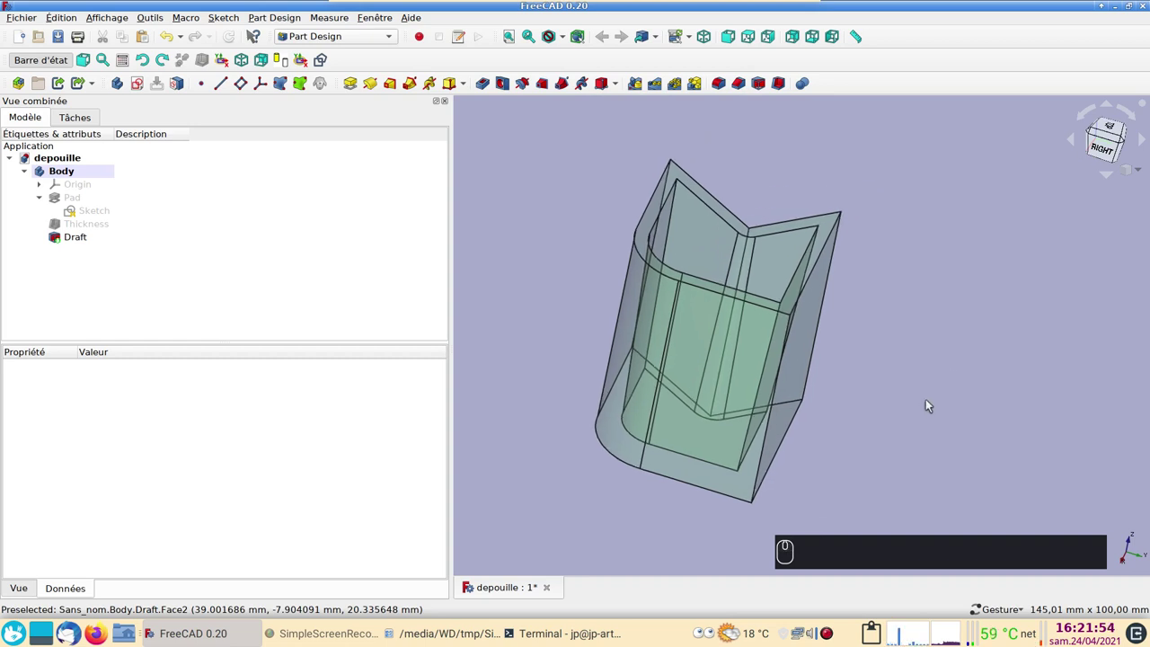
pyautogui.click(90, 230)
pyautogui.press('Delete')
pyautogui.click(89, 225)
pyautogui.press('Delete')
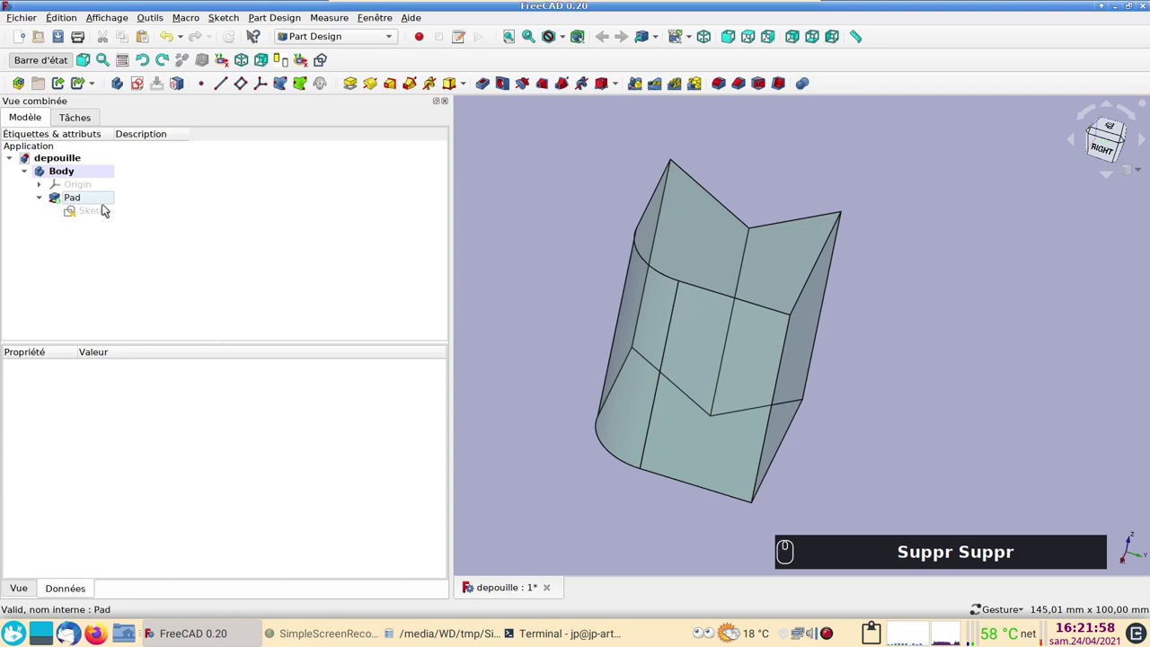
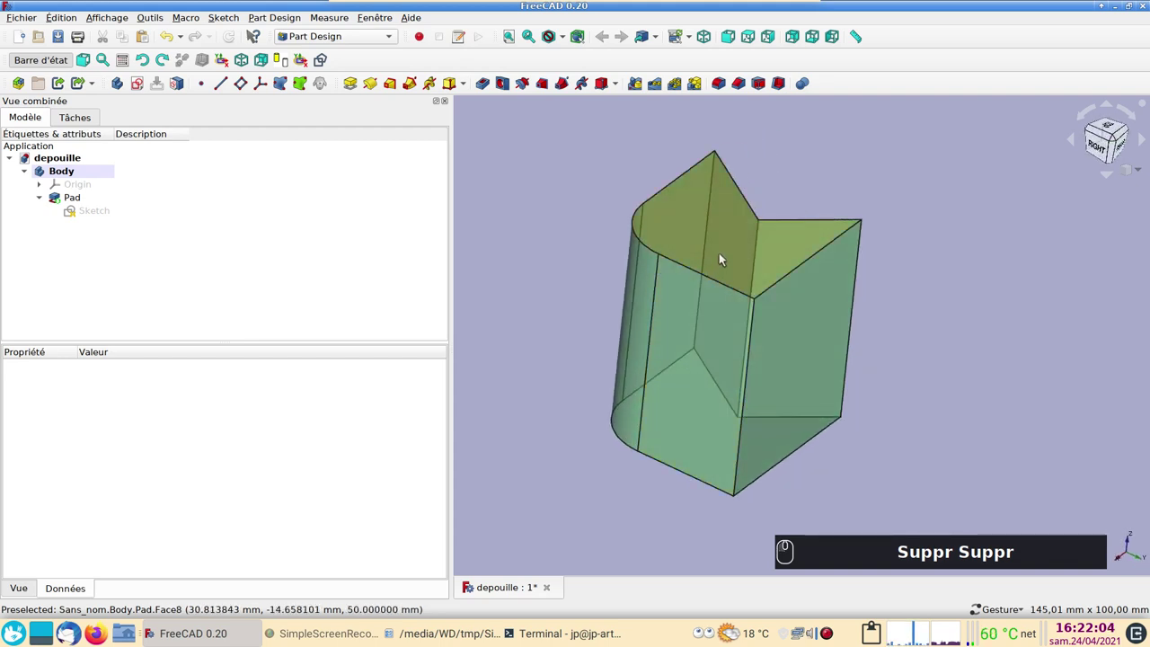
# - Select the top face of the Pad solid for hollowing
pyautogui.moveTo(727, 259); pyautogui.dragTo(791, 97)
pyautogui.click(1020, 322)
pyautogui.moveTo(809, 258); pyautogui.dragTo(796, 179)
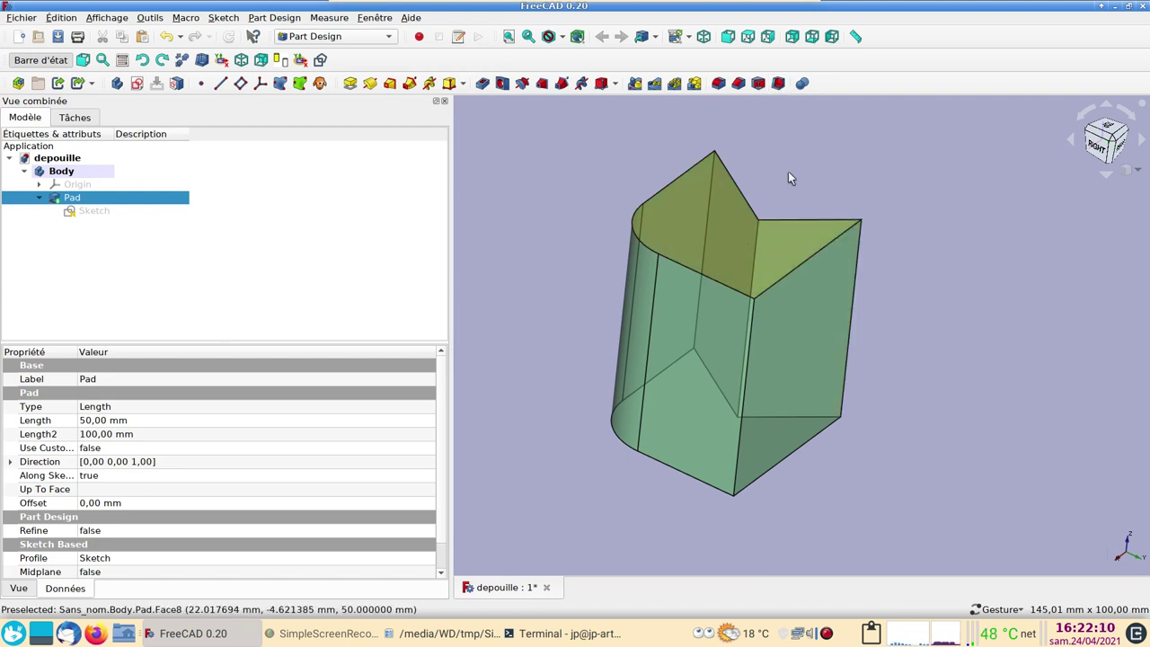
# - Hollow the pad through its top face with a 3 mm inward Thickness
pyautogui.click(786, 80)
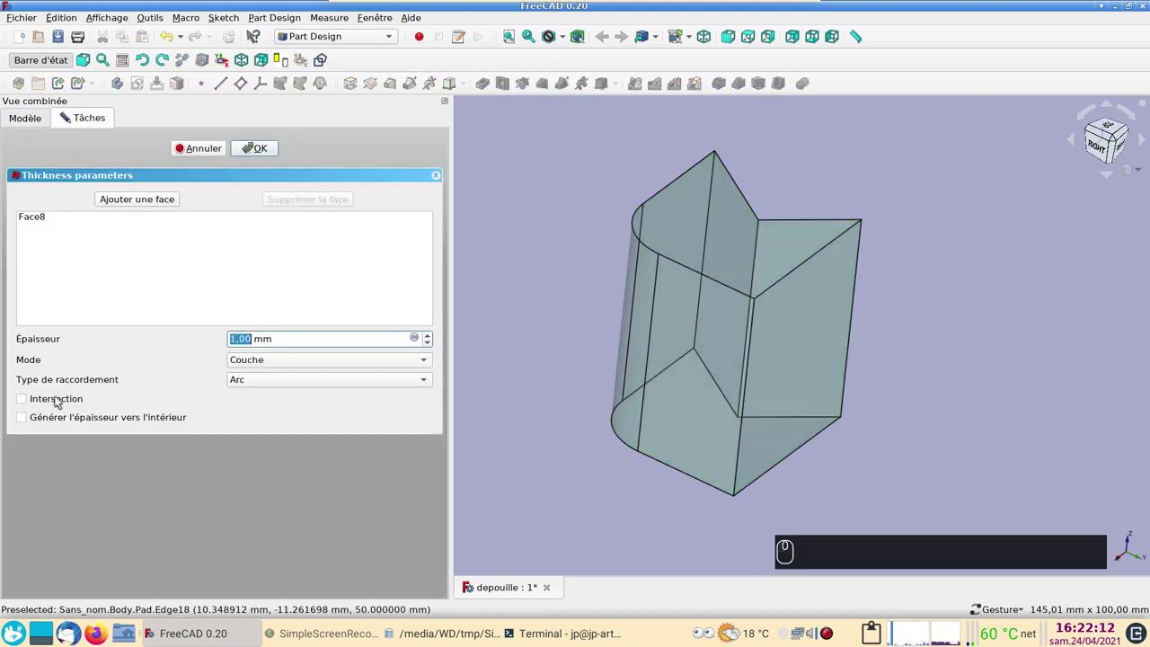
pyautogui.click(41, 413)
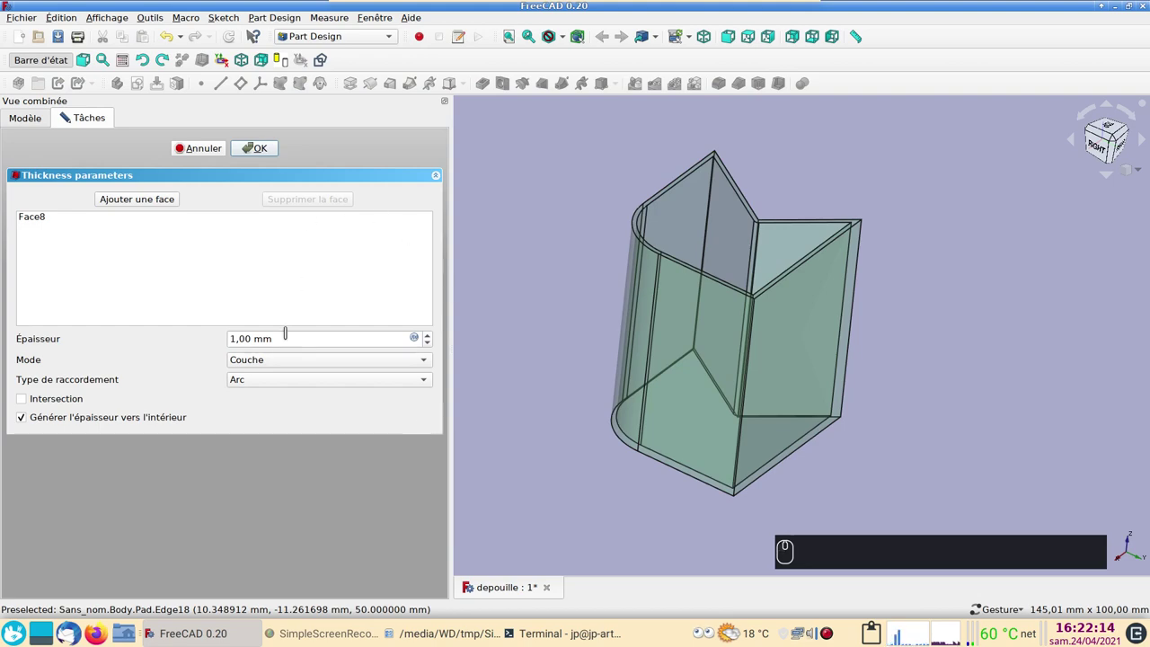
pyautogui.moveTo(66, 116); pyautogui.dragTo(168, 322)
pyautogui.press('3')
pyautogui.press('Return')
pyautogui.moveTo(1002, 341); pyautogui.dragTo(911, 366)
pyautogui.press('3')
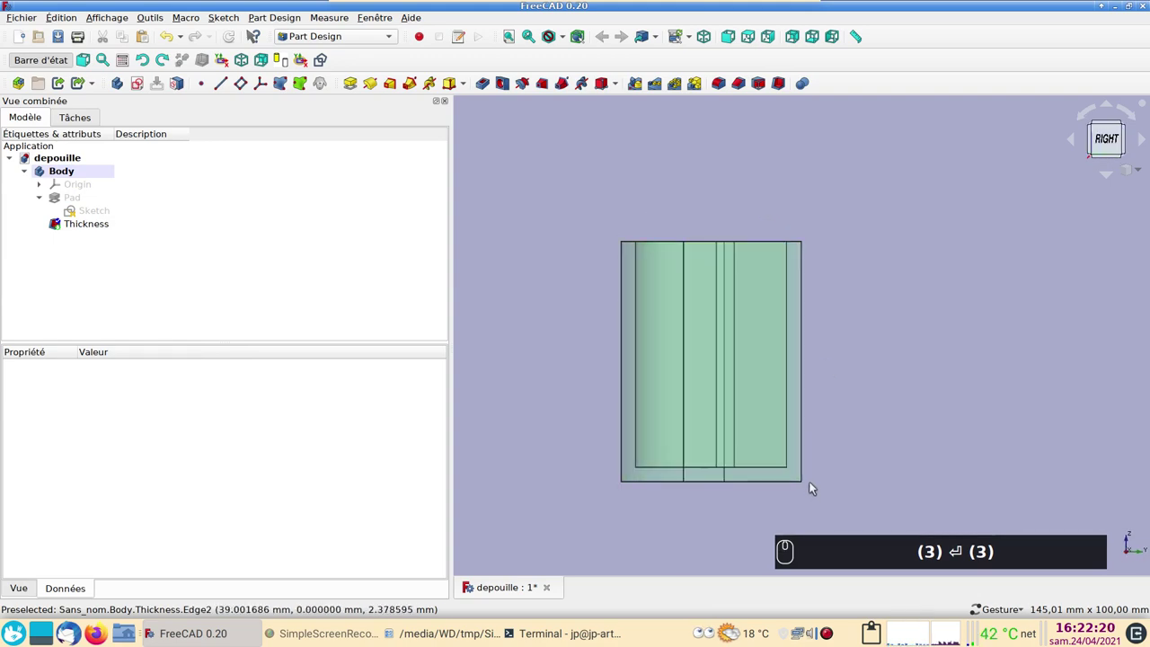
pyautogui.moveTo(906, 380); pyautogui.dragTo(568, 439)
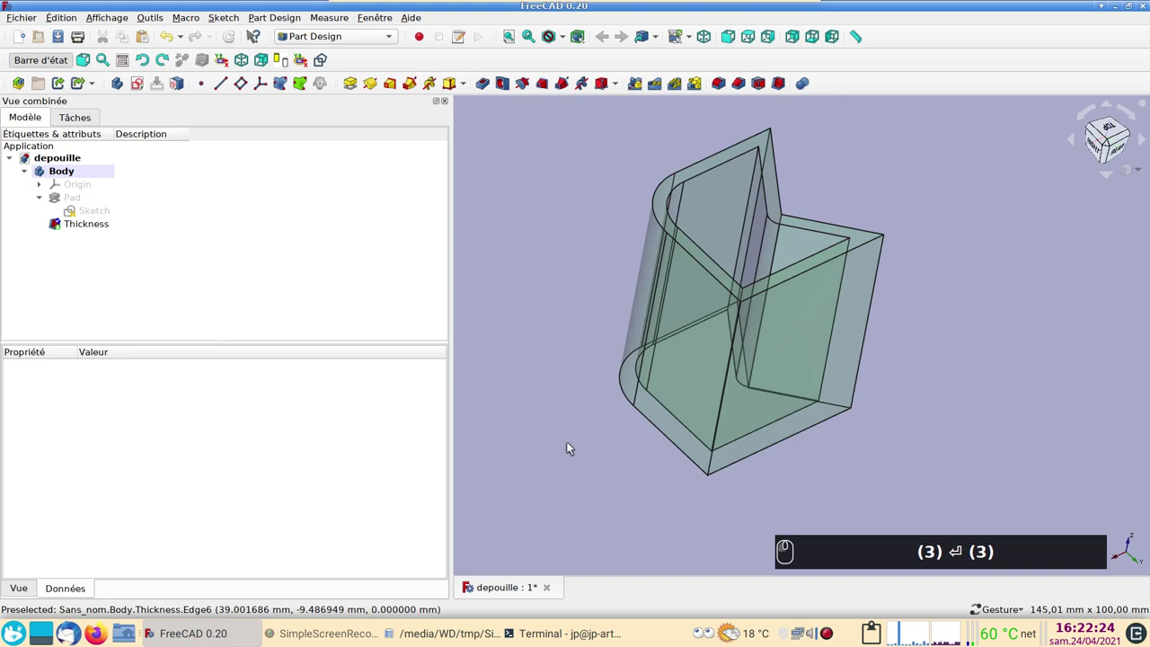
pyautogui.moveTo(565, 440); pyautogui.dragTo(484, 334)
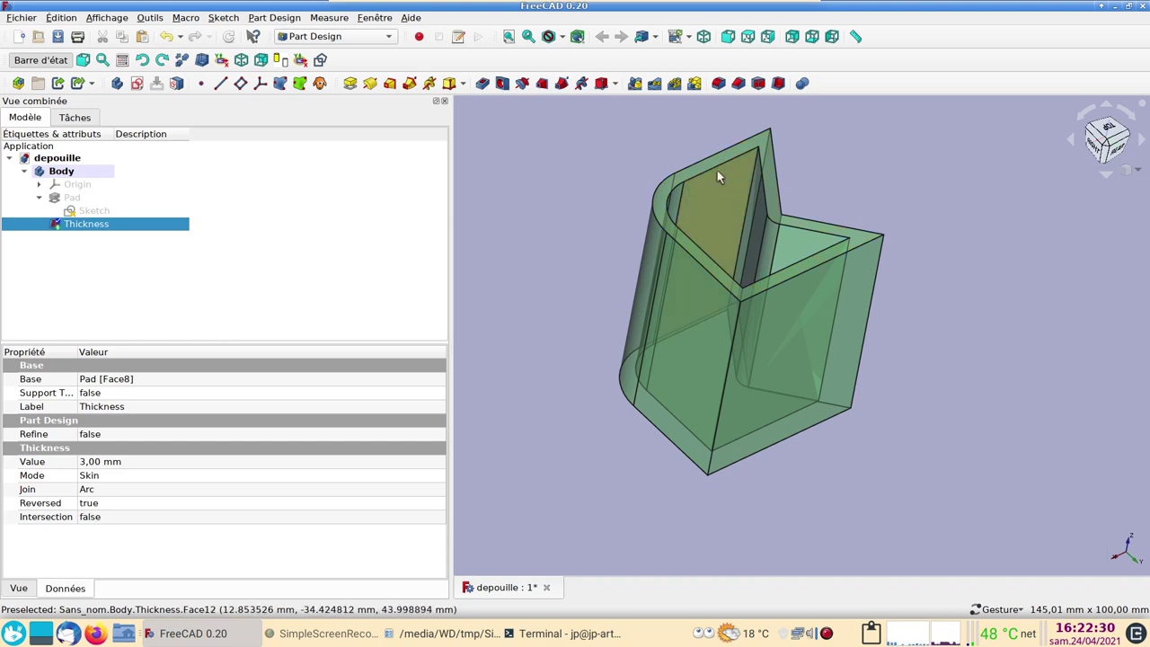
# - Start a 2.5° Draft on a wall face, flip its direction and reach the other walls
pyautogui.doubleClick(766, 86)
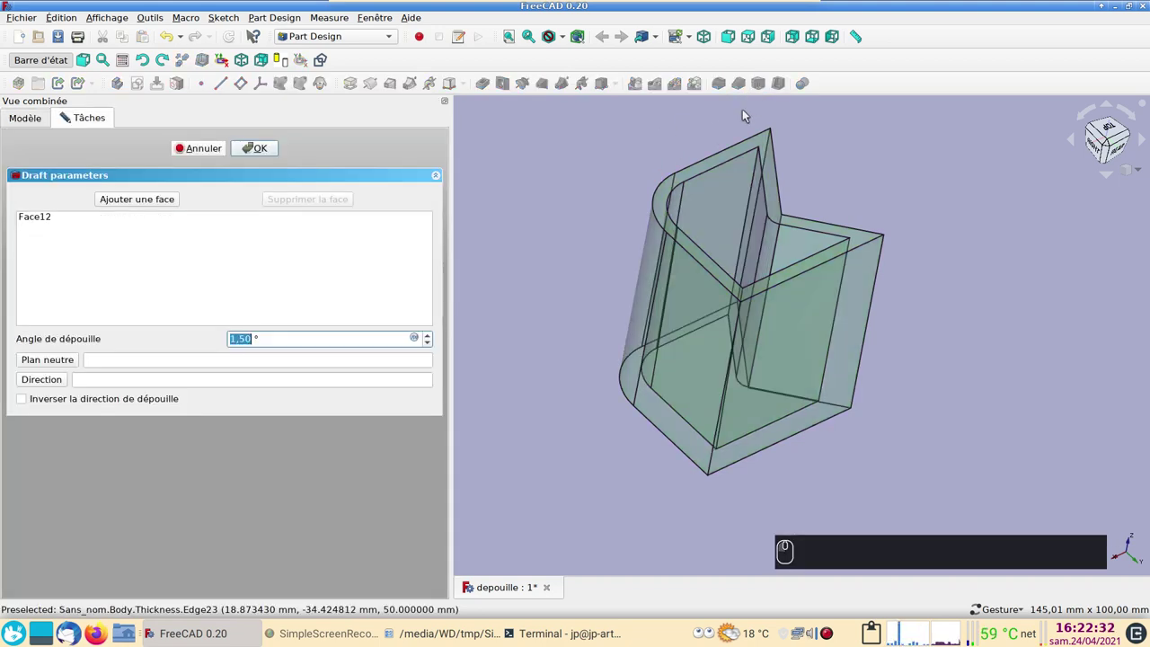
pyautogui.click(584, 436)
pyautogui.press('KP_1')
pyautogui.press('KP_3')
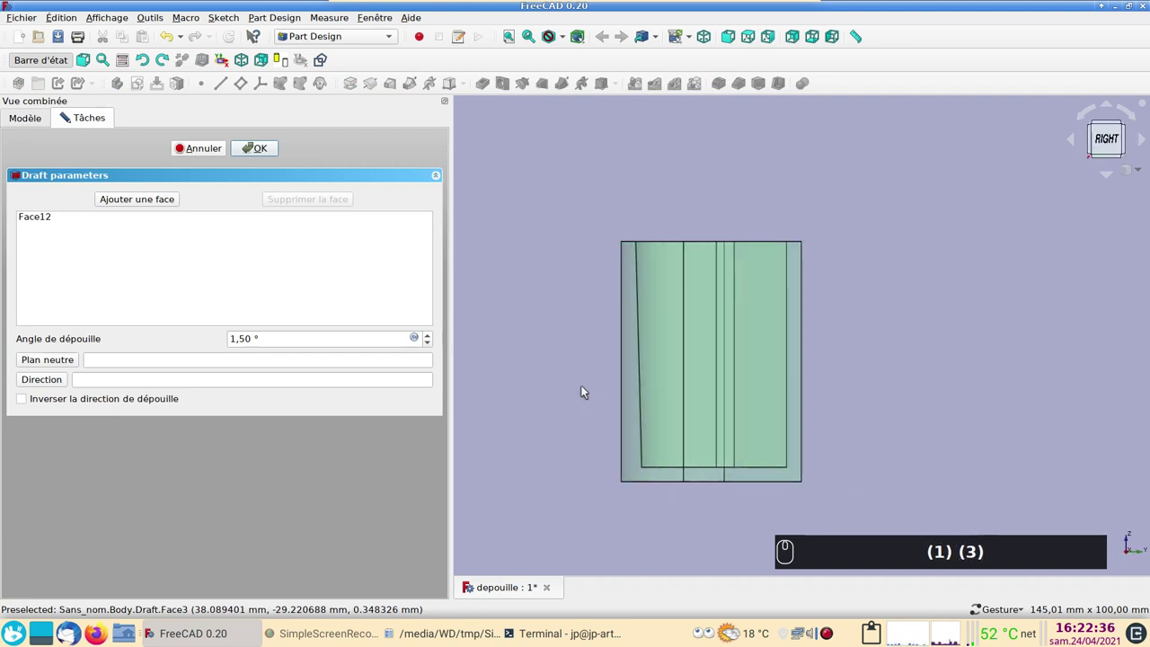
pyautogui.write('(1) (3)')
pyautogui.click(20, 401)
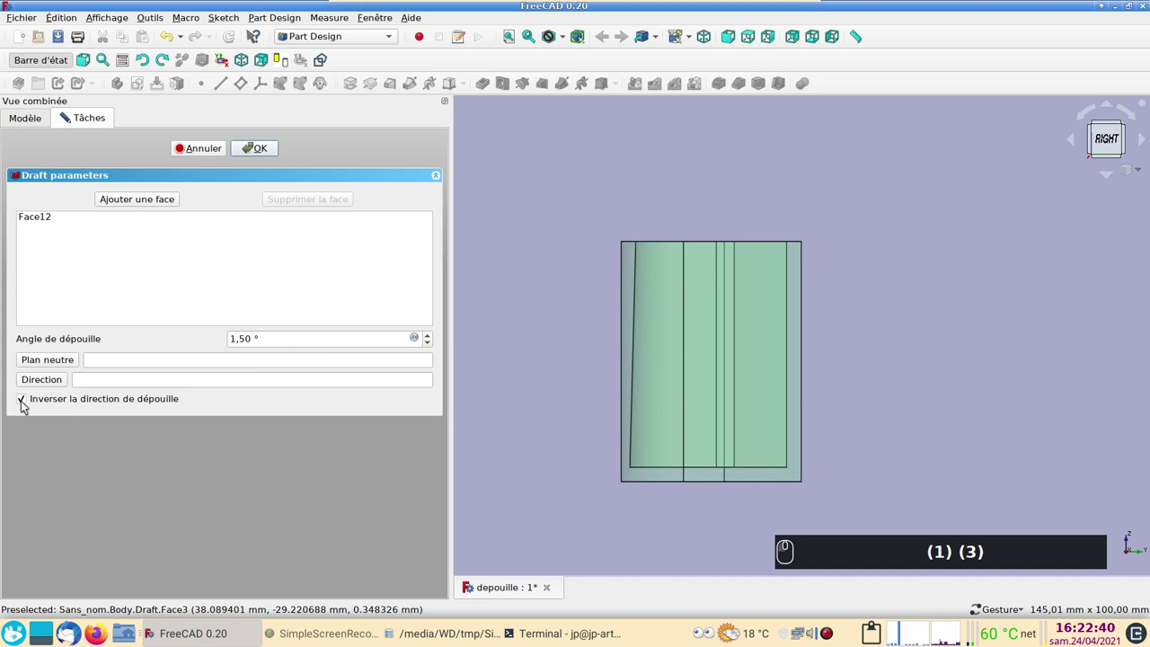
pyautogui.moveTo(24, 406); pyautogui.dragTo(20, 390)
pyautogui.moveTo(28, 399); pyautogui.dragTo(670, 432)
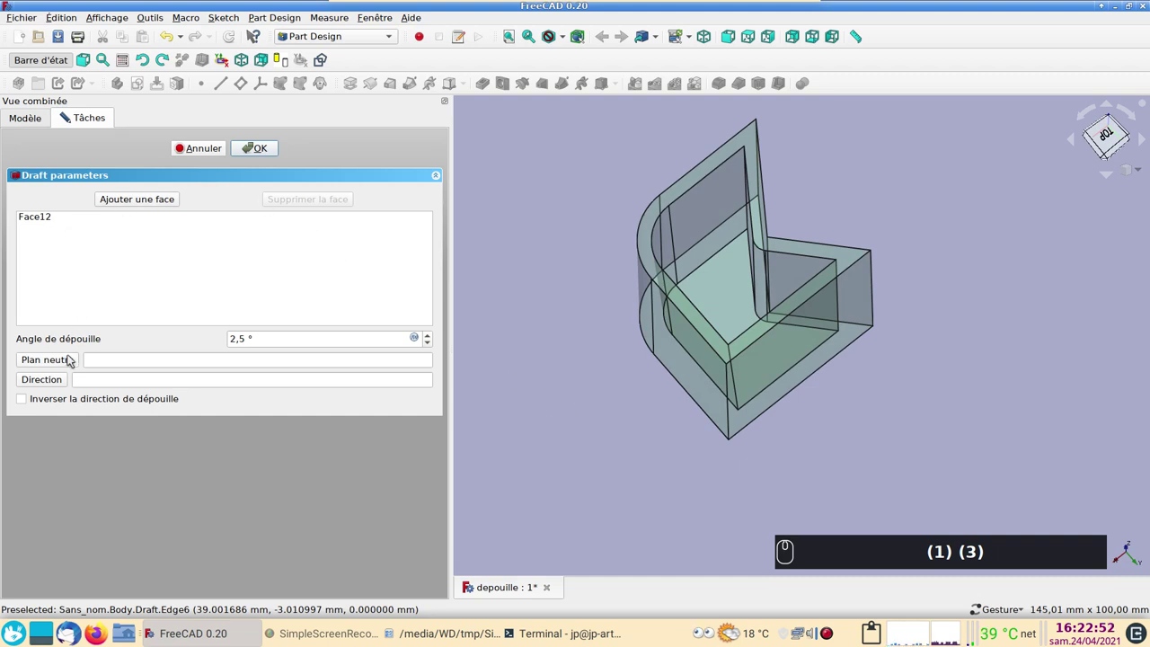
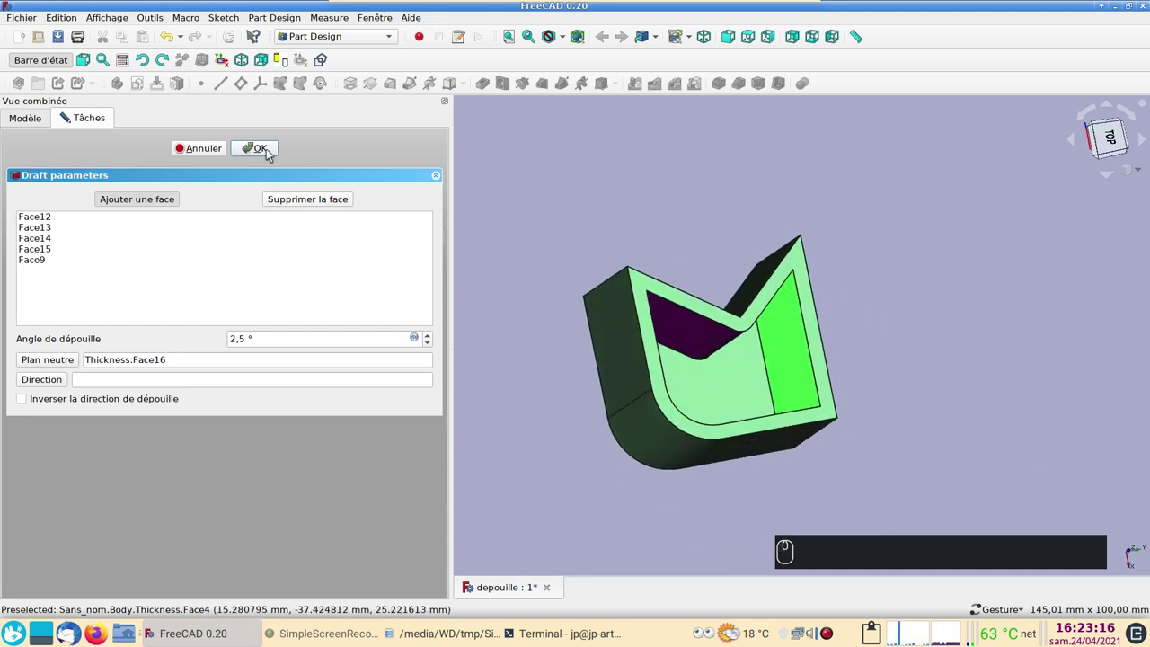
# - Confirm the Draft on all five walls with the rim face as neutral plane
pyautogui.click(268, 154)
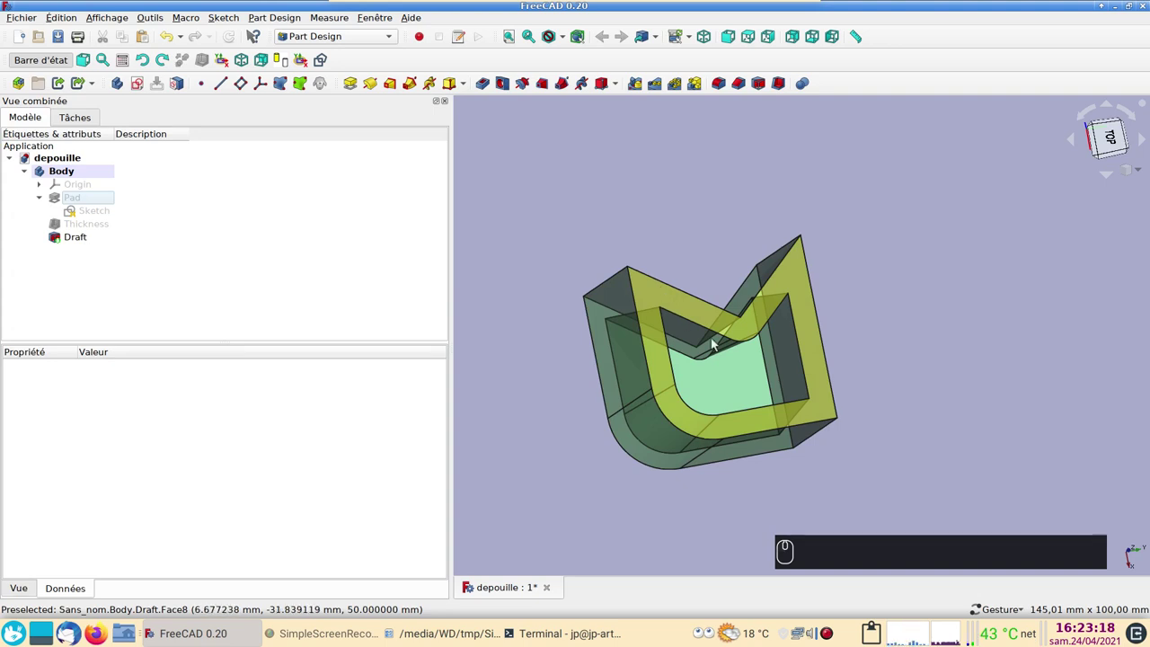
pyautogui.press('3')
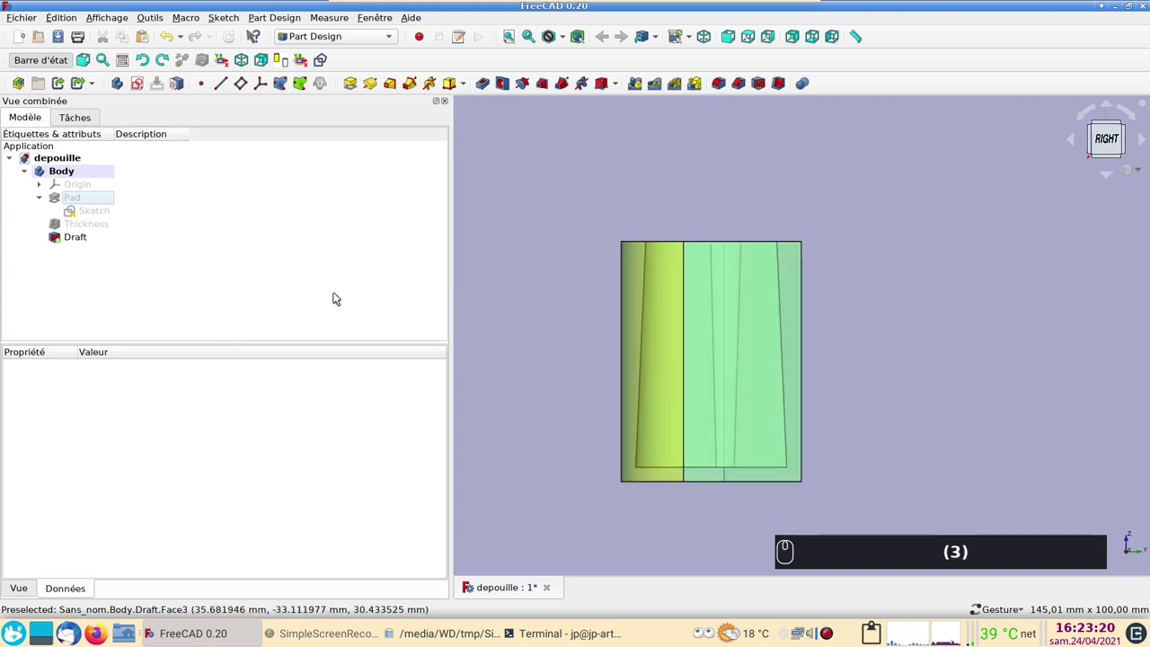
pyautogui.click(72, 242)
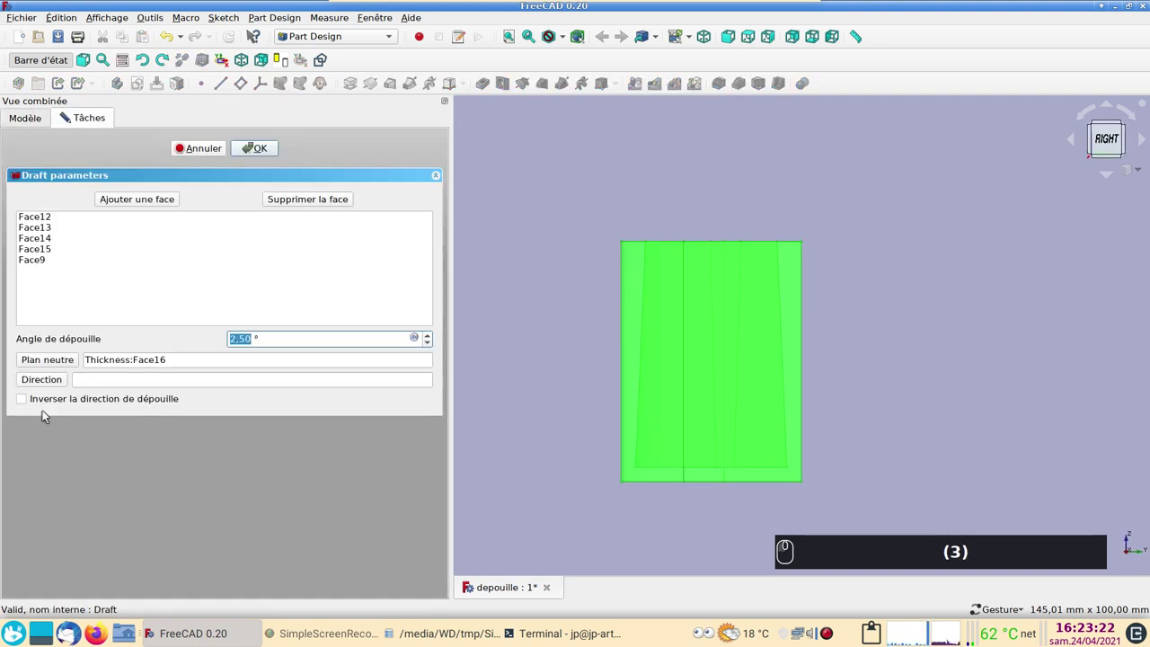
pyautogui.moveTo(42, 400); pyautogui.dragTo(979, 380)
pyautogui.moveTo(1000, 375); pyautogui.dragTo(910, 412)
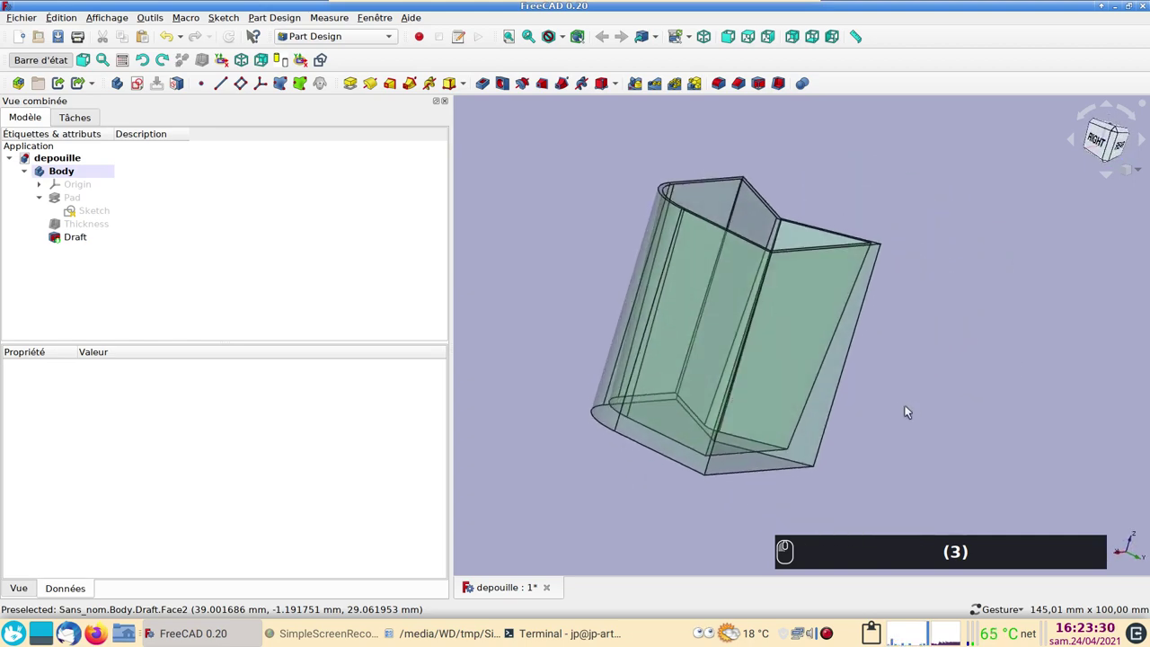